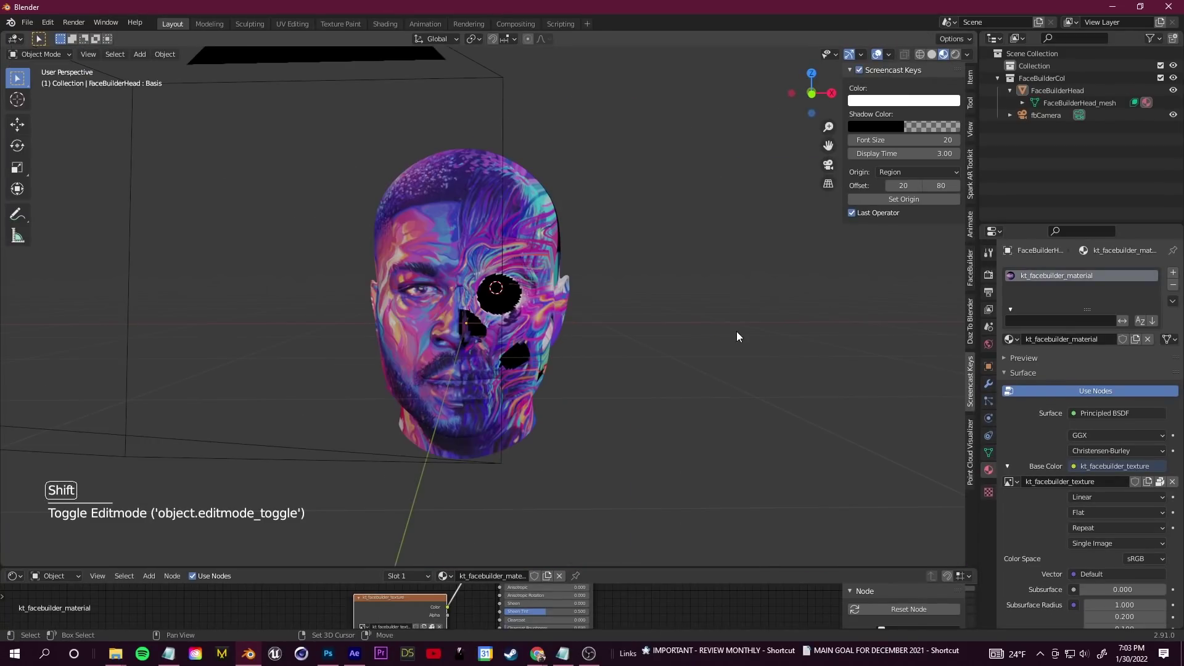
Add a UV sphere and scale it down to about 0.11 for the eyeball
{"action": "key", "text": "shift+a"}
{"action": "key", "text": "ctrl+z"}
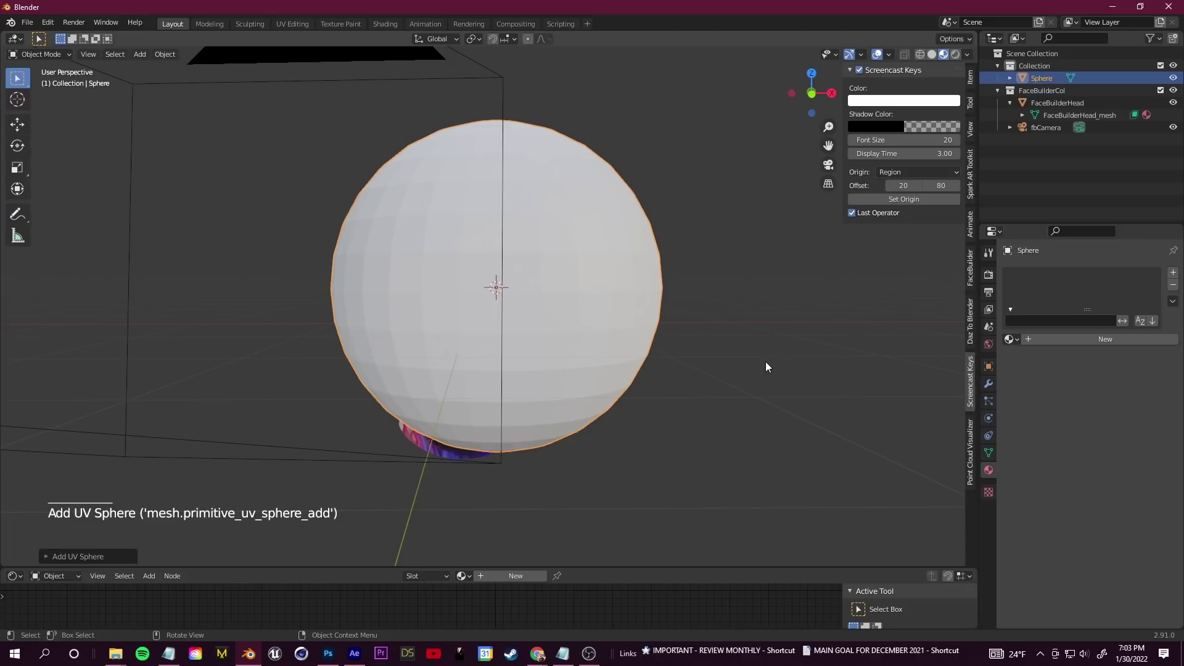
{"action": "middle_click", "coordinate": [678, 348]}
{"action": "key", "text": "s"}
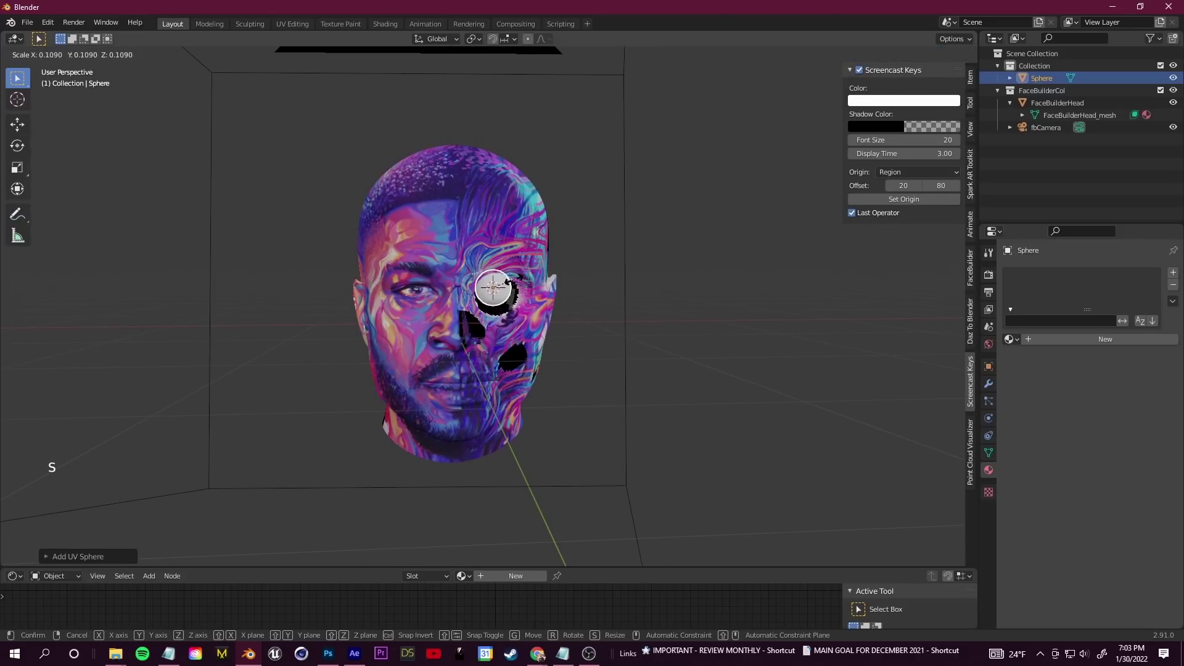
{"action": "middle_click", "coordinate": [536, 360]}
Move the small sphere into the head's eye socket and inspect its placement from several angles
{"action": "key", "text": "g"}
{"action": "middle_click", "coordinate": [575, 384]}
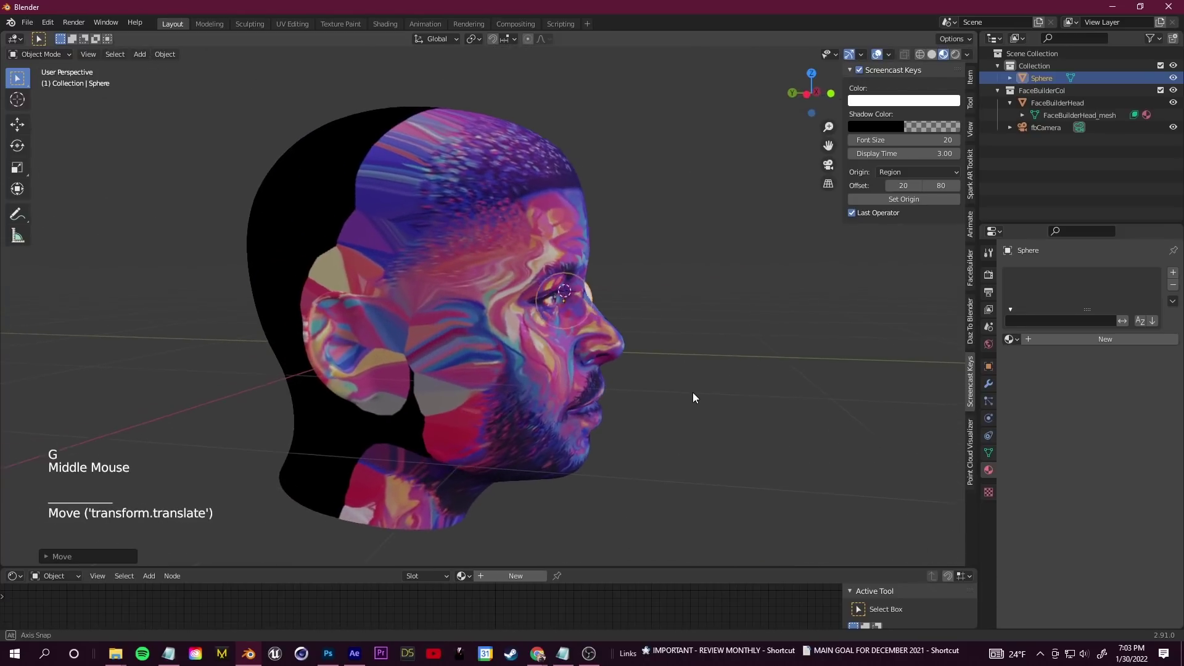
{"action": "key", "text": "g"}
{"action": "left_click", "coordinate": [761, 351]}
{"action": "middle_click", "coordinate": [749, 360]}
{"action": "middle_click", "coordinate": [637, 311]}
{"action": "middle_click", "coordinate": [608, 350]}
{"action": "scroll", "scroll_direction": "up", "scroll_amount": 3}
{"action": "middle_click", "coordinate": [688, 393]}
{"action": "middle_click", "coordinate": [608, 324]}
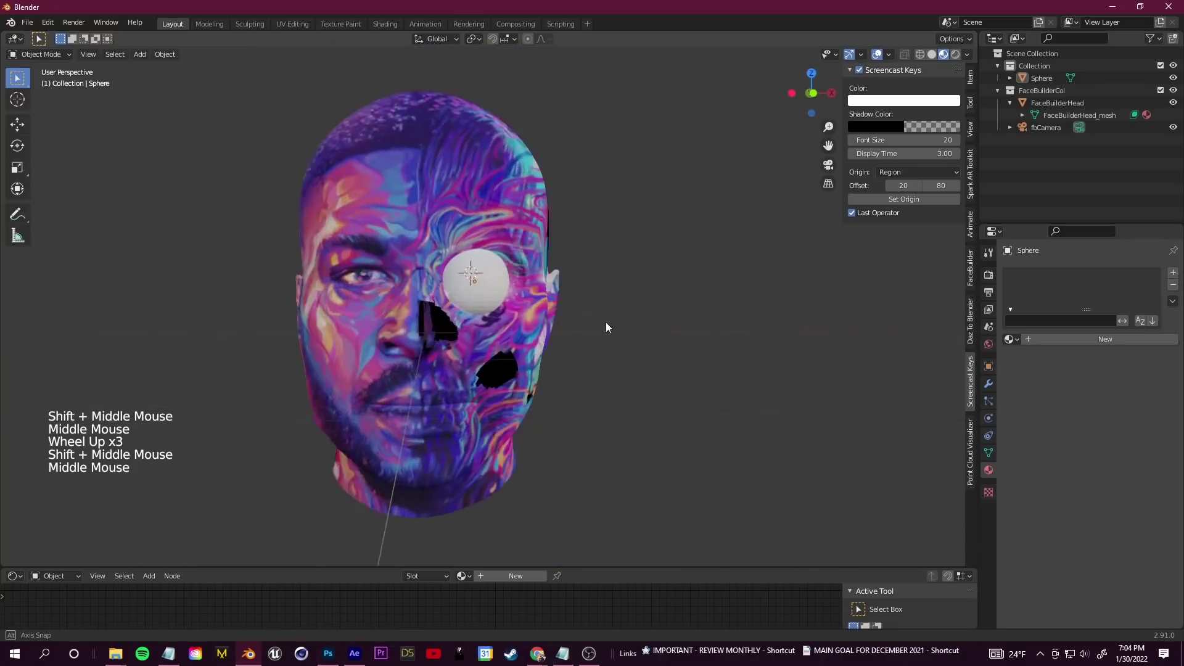
{"action": "scroll", "scroll_direction": "down", "scroll_amount": 3}
{"action": "middle_click", "coordinate": [594, 331]}
{"action": "scroll", "scroll_direction": "up", "scroll_amount": 3}
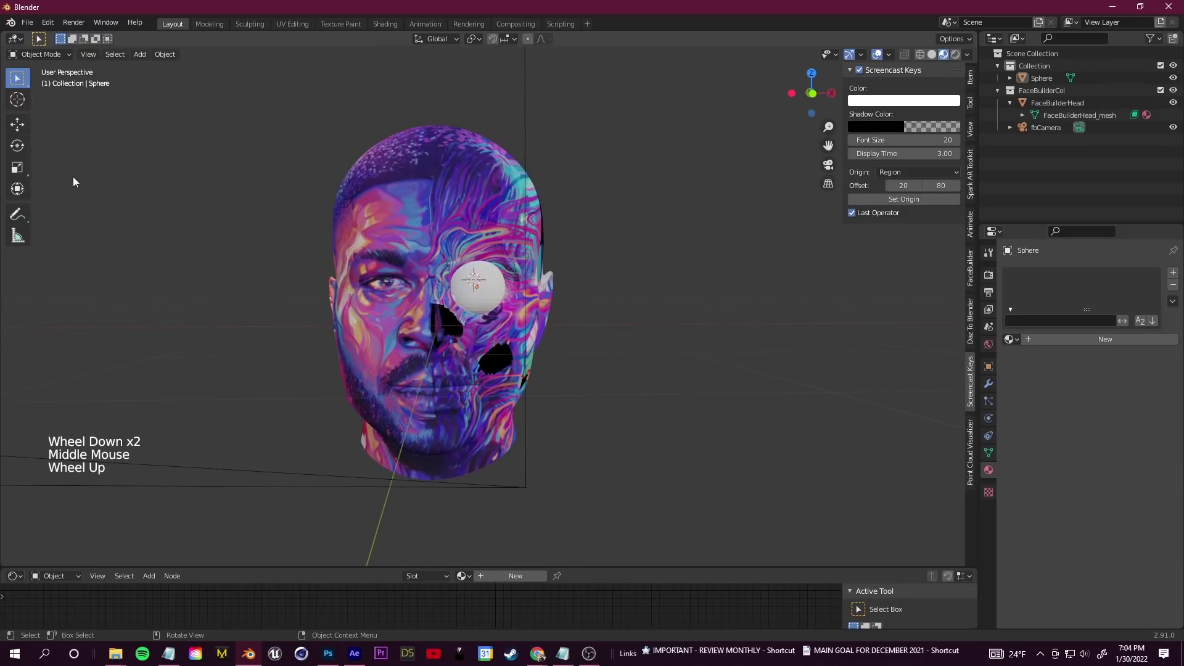
Give the eye sphere a new material with an Emission surface shader at strength 6.8
{"action": "left_click", "coordinate": [1051, 83]}
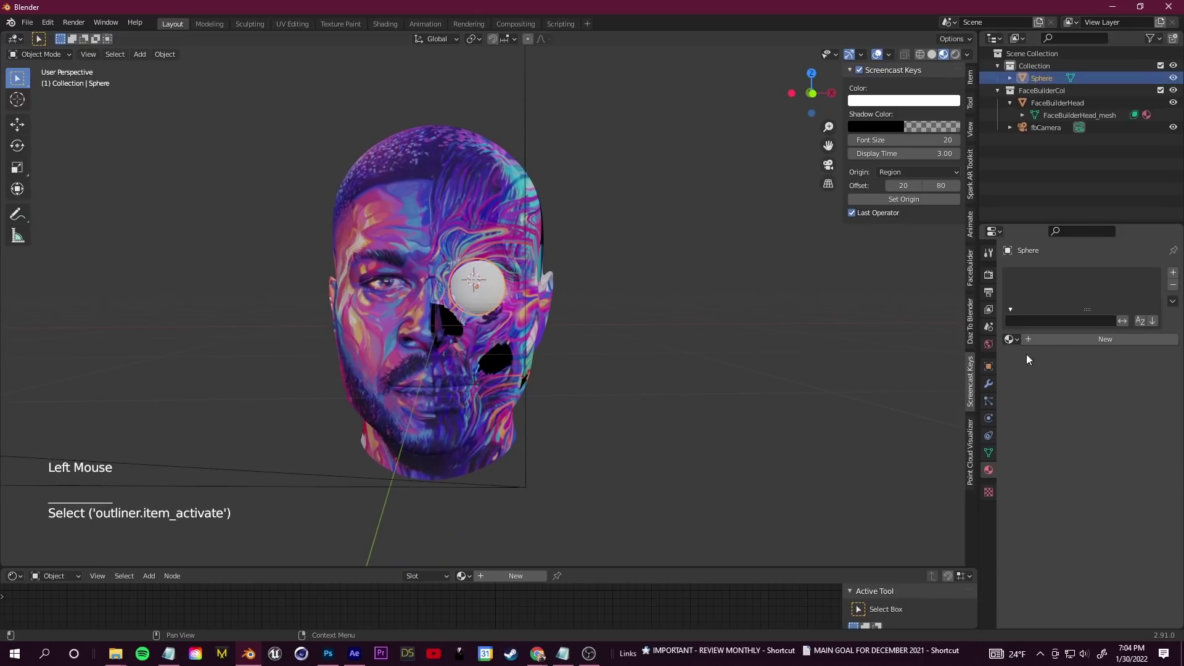
{"action": "left_click", "coordinate": [988, 476]}
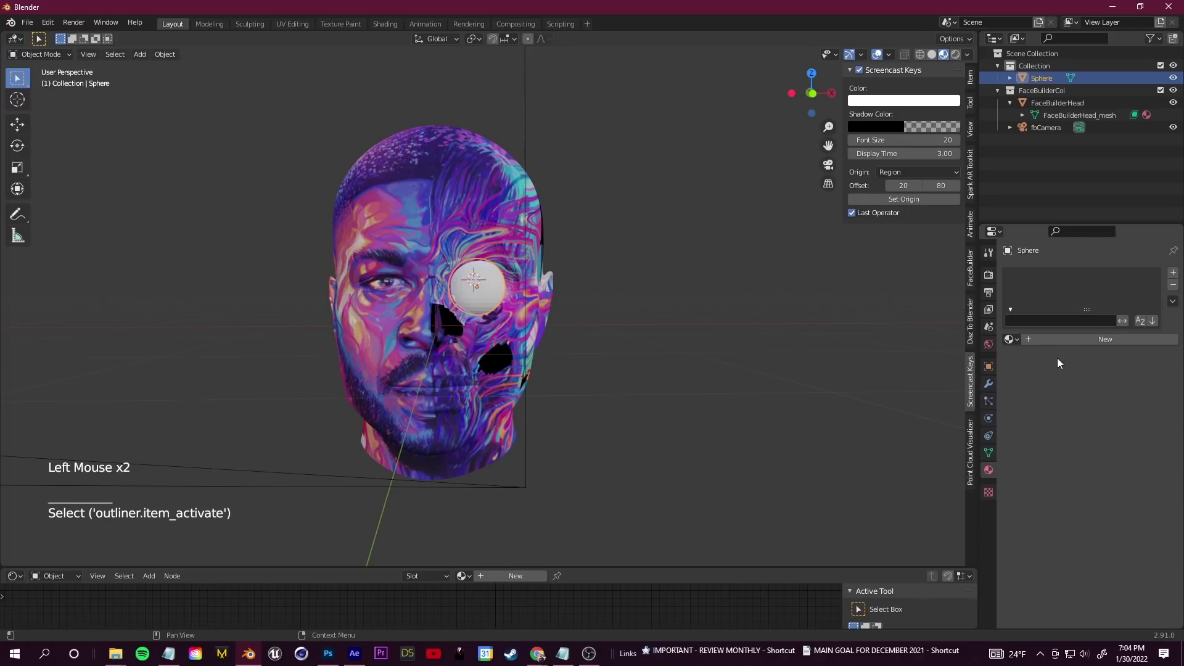
{"action": "left_click", "coordinate": [1055, 344]}
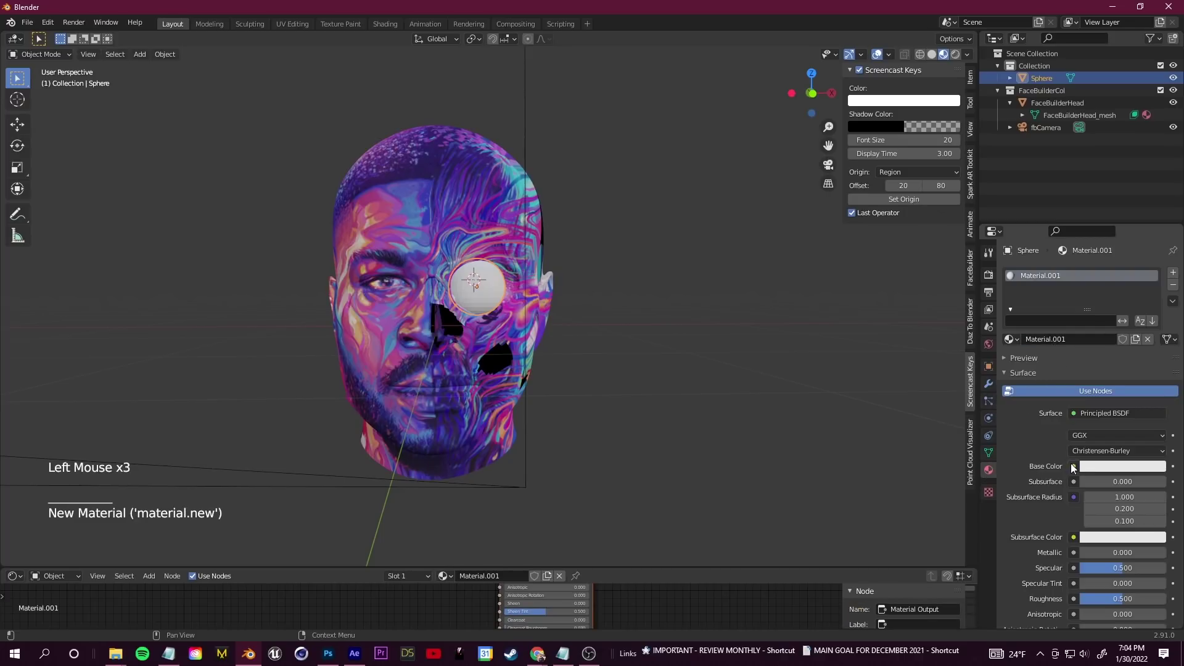
{"action": "left_click", "coordinate": [1040, 283]}
{"action": "left_click", "coordinate": [991, 274]}
Enable Bloom in the Eevee render settings so the emissive eye glows
{"action": "left_click", "coordinate": [988, 282]}
{"action": "left_click", "coordinate": [1013, 376]}
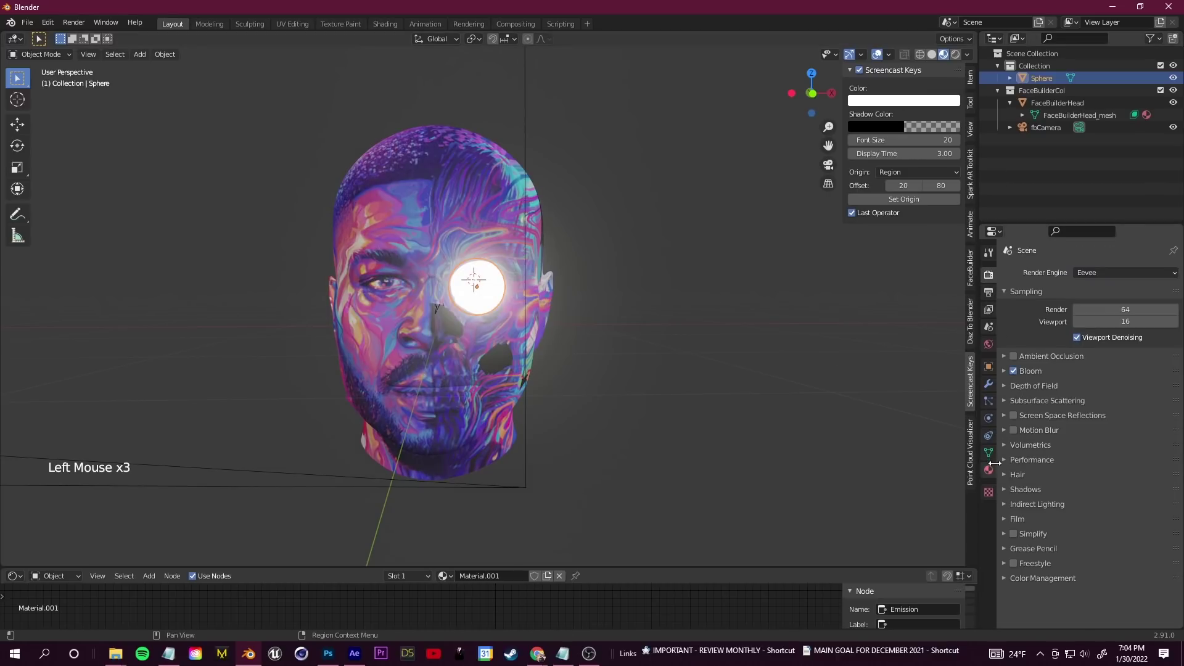
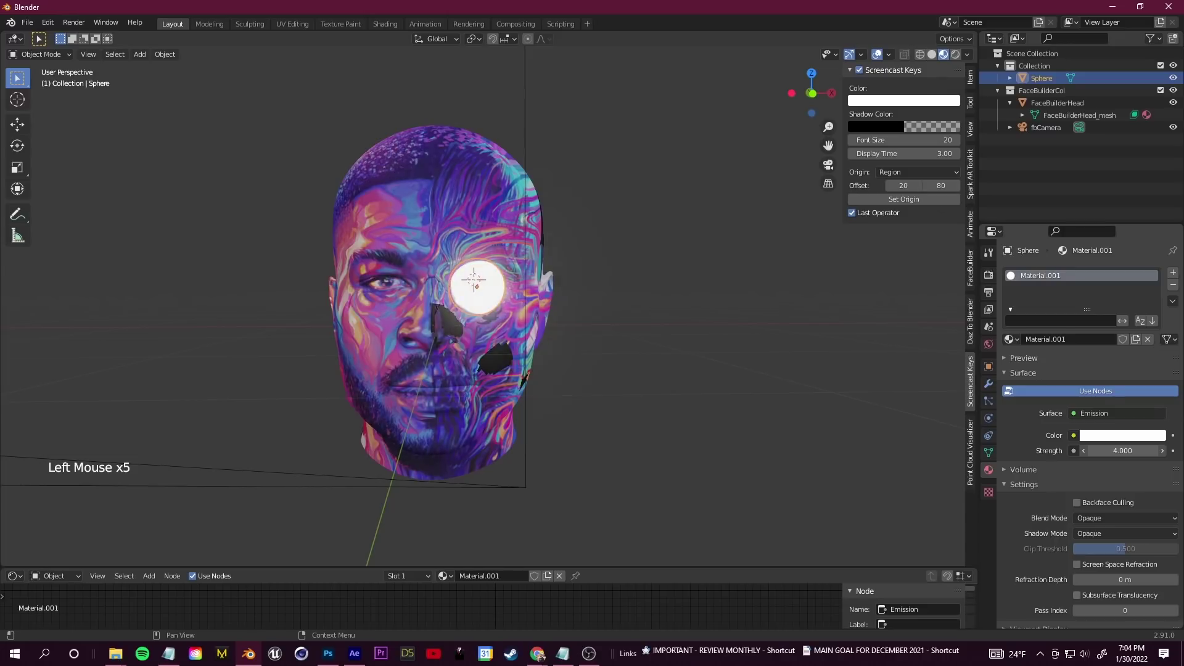
{"action": "left_click", "coordinate": [876, 396]}
{"action": "scroll", "scroll_direction": "up", "scroll_amount": 3}
{"action": "middle_click", "coordinate": [813, 397]}
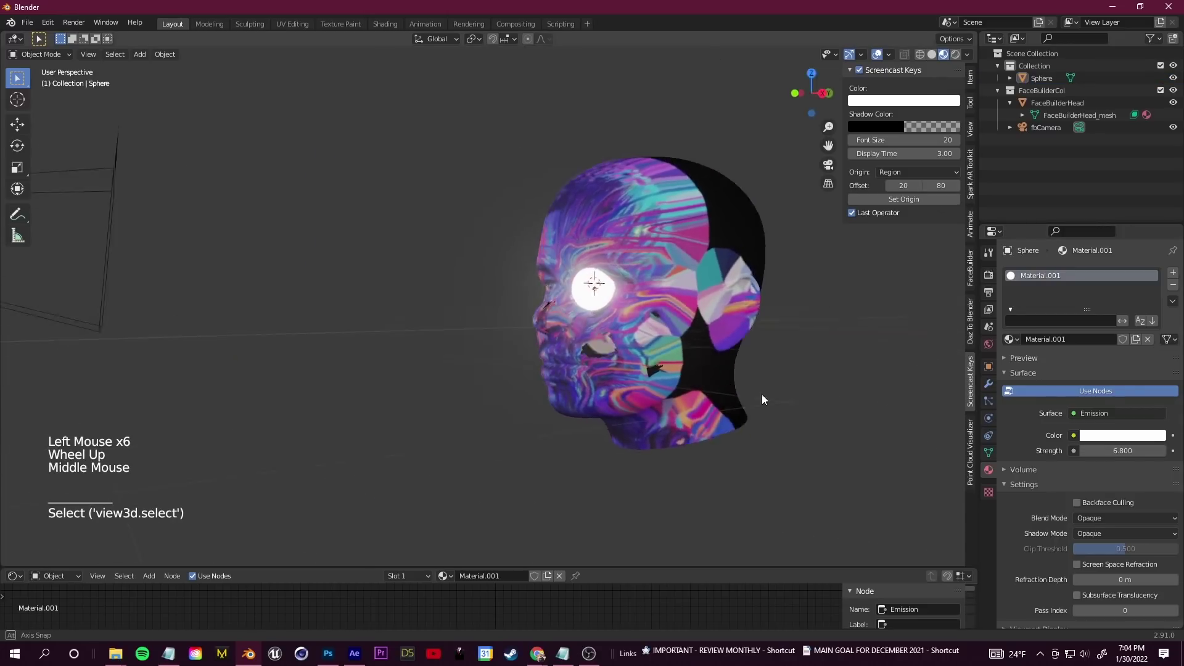